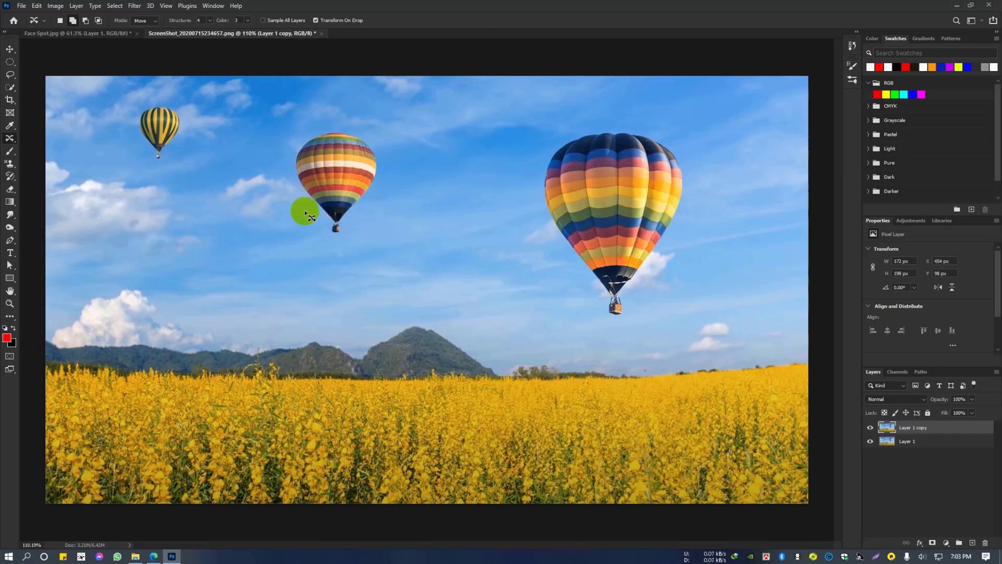
Move the middle balloon lower toward the mountains, commit it and clear the selection
{"action": "left_click", "coordinate": [372, 197]}
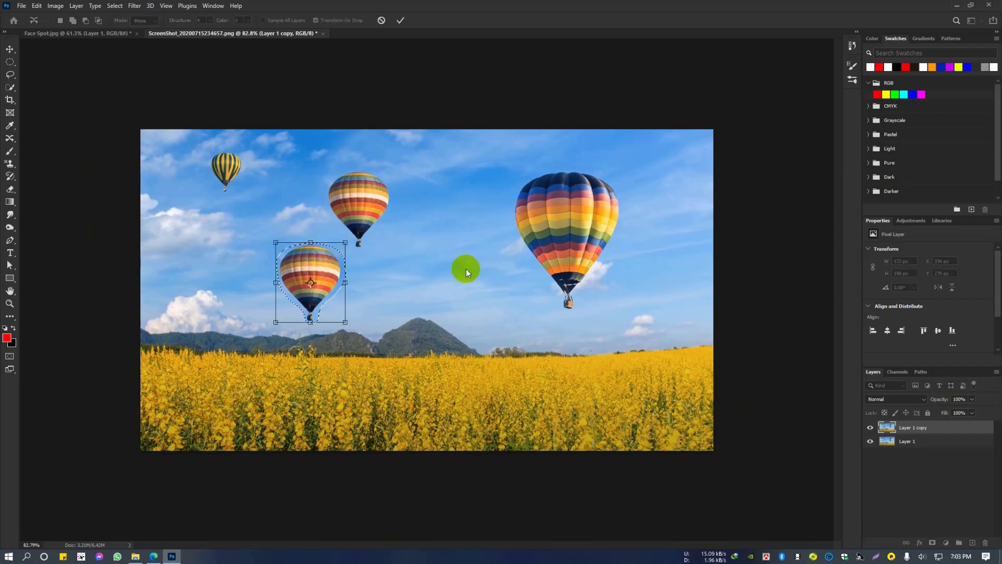
{"action": "left_click", "coordinate": [408, 23]}
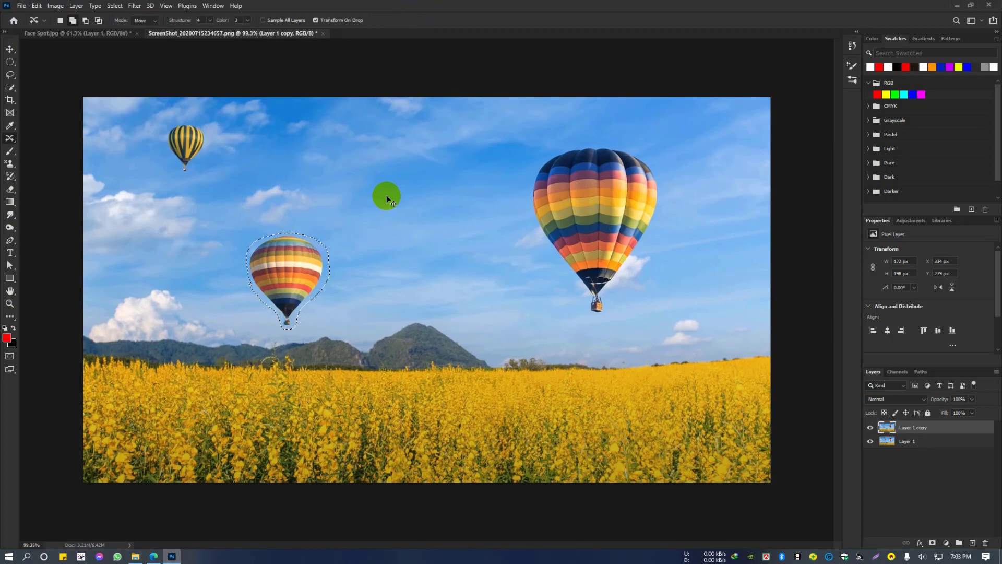
{"action": "key", "text": "ctrl+d"}
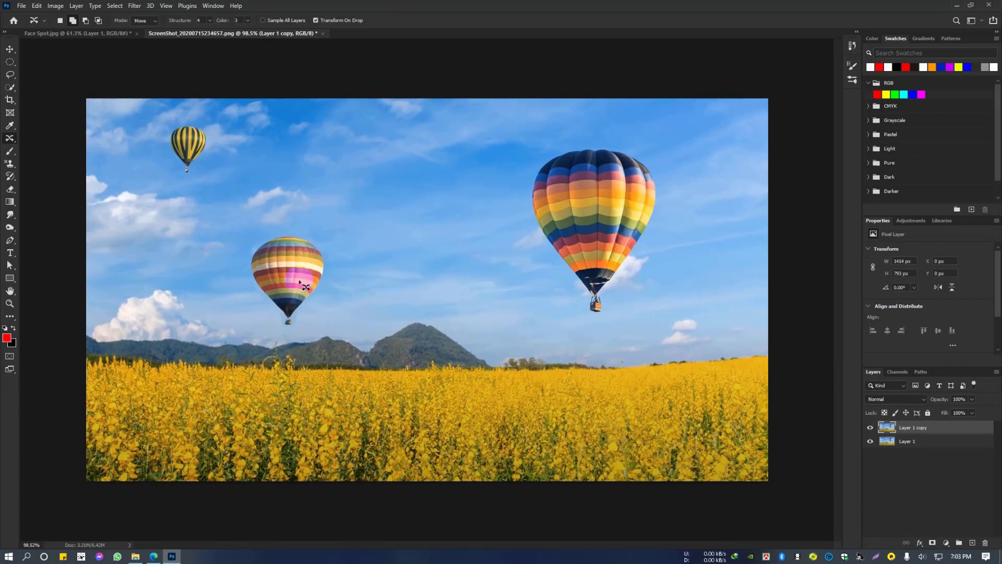
Bring up the Open dialog from the File menu
{"action": "left_click", "coordinate": [17, 9]}
{"action": "left_click", "coordinate": [30, 31]}
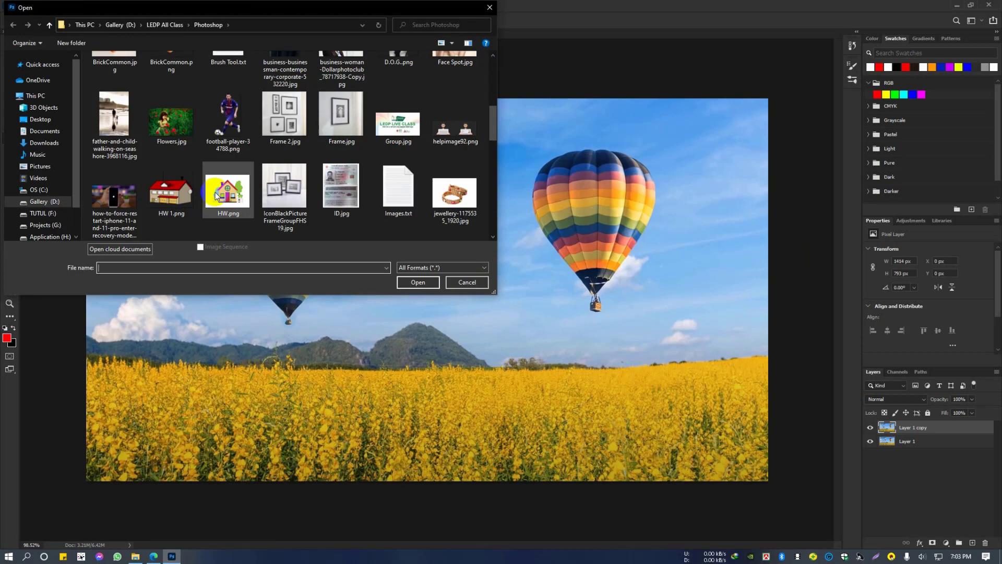
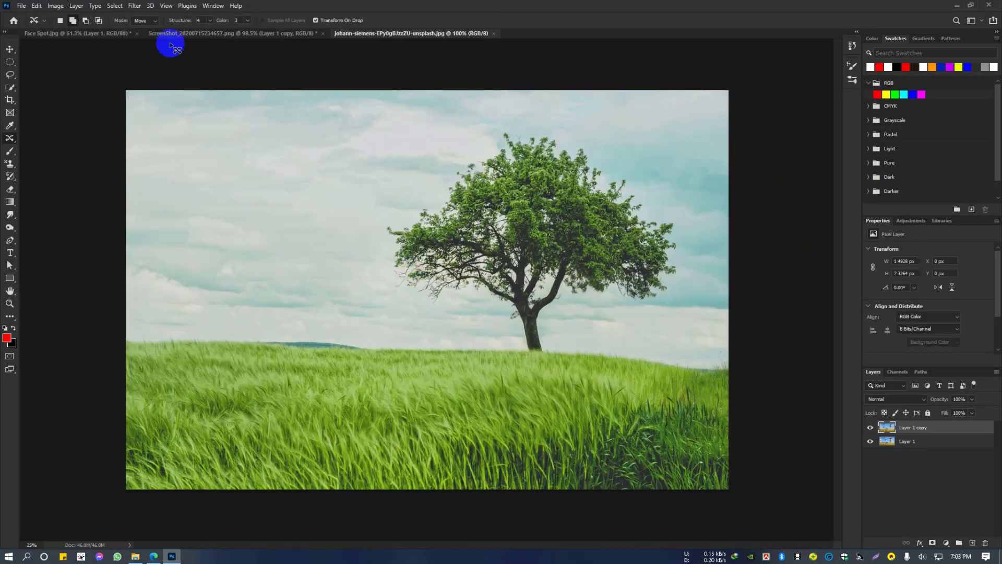
Load the grass-field tree photo and start outlining the tree, undoing a stray selection edit
{"action": "left_click", "coordinate": [141, 25]}
{"action": "left_click", "coordinate": [143, 37]}
{"action": "left_click", "coordinate": [524, 331]}
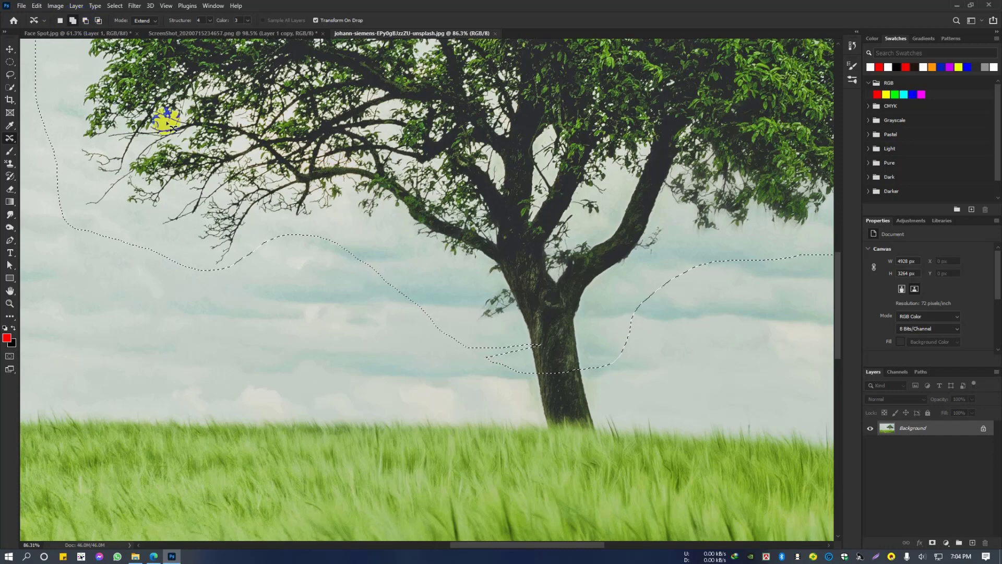
{"action": "left_click", "coordinate": [521, 335]}
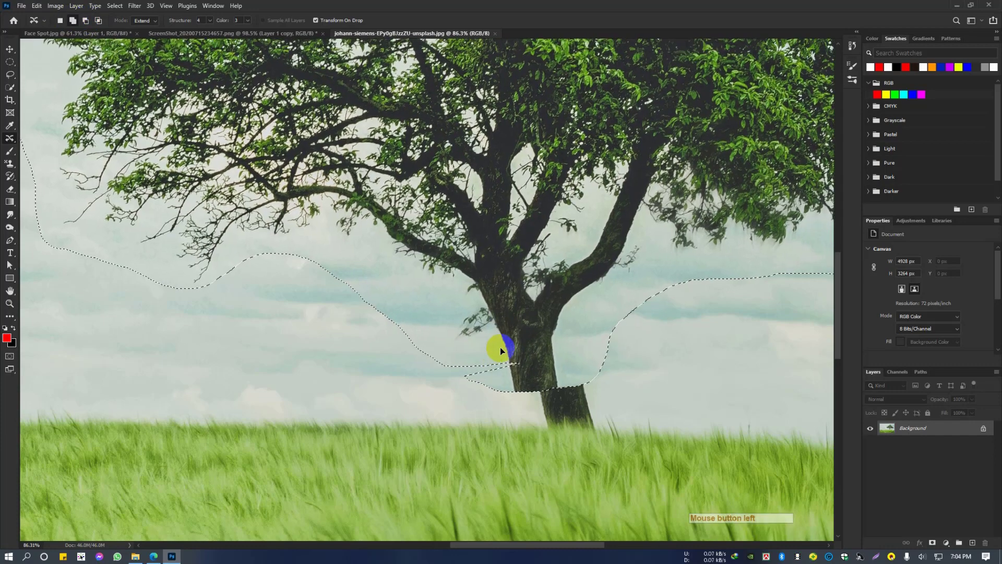
{"action": "key", "text": "ctrl+z"}
{"action": "left_click", "coordinate": [387, 20]}
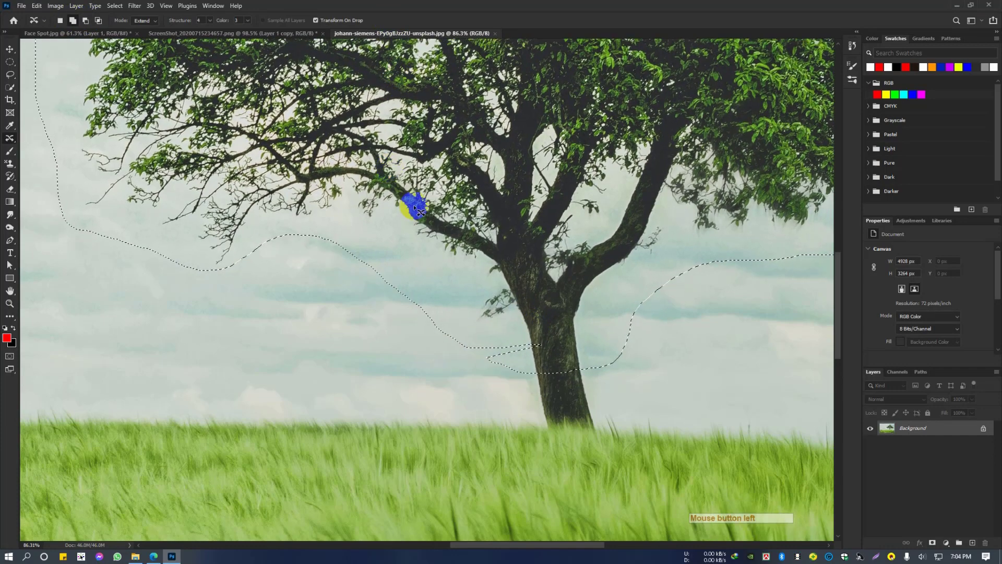
Lasso the tree's crown and trunk freehand, then switch to Content-Aware Move set to Extend
{"action": "right_click", "coordinate": [19, 76]}
{"action": "left_click", "coordinate": [38, 78]}
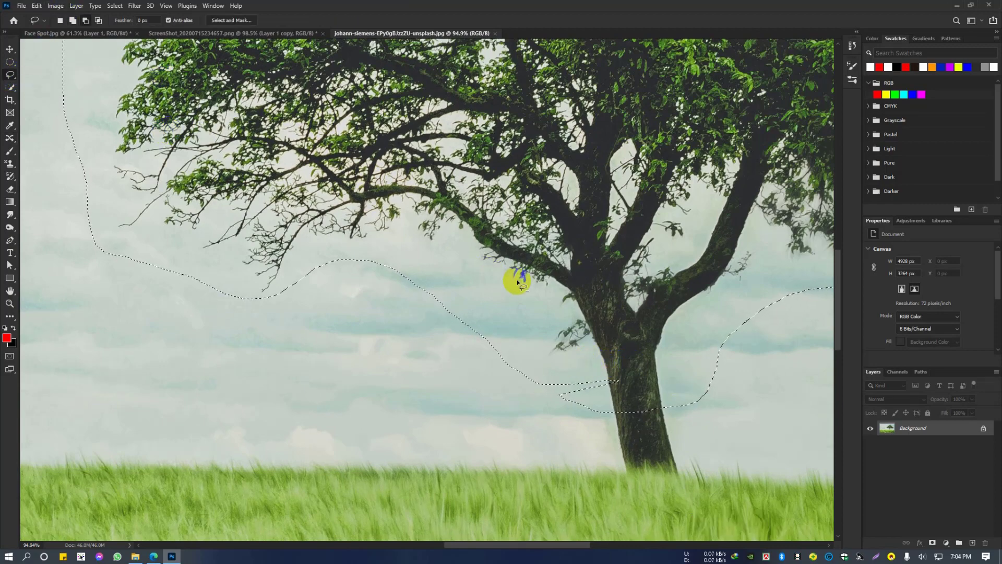
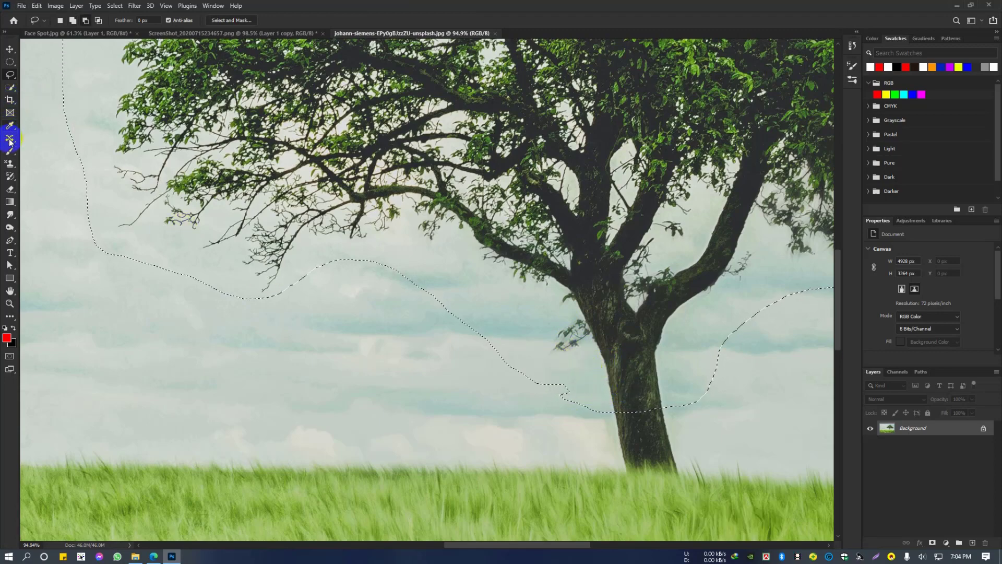
{"action": "right_click", "coordinate": [12, 142]}
{"action": "left_click", "coordinate": [58, 170]}
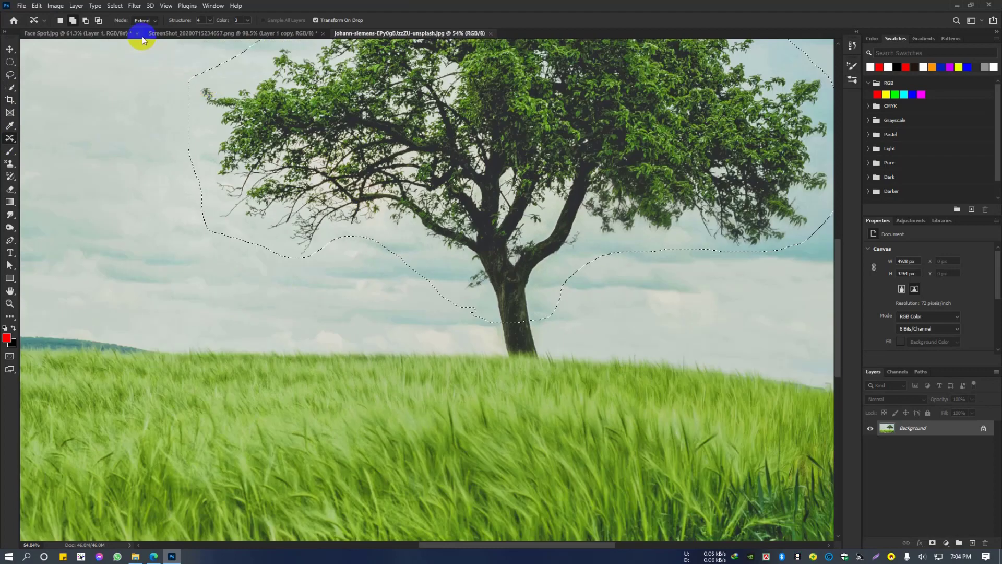
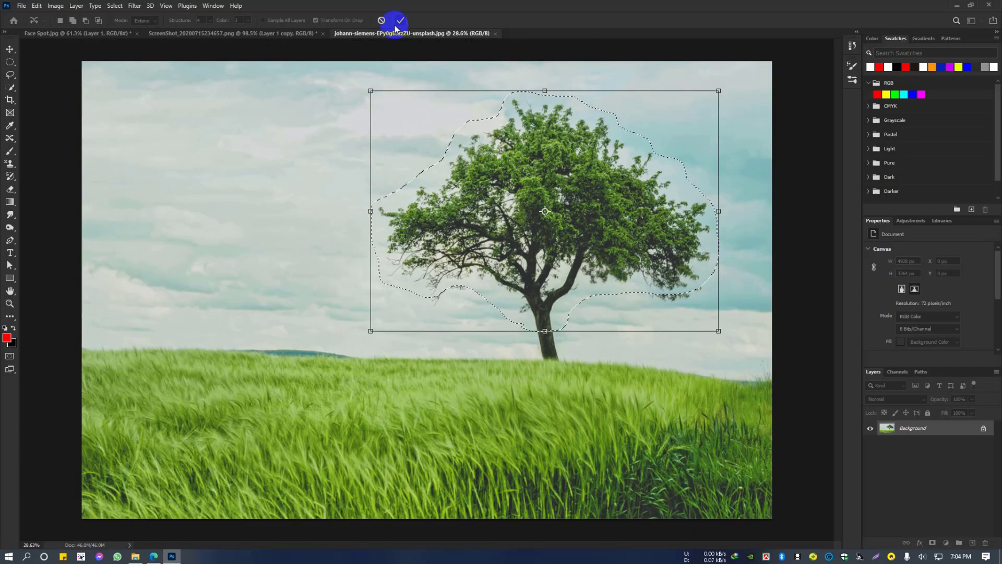
Commit the upward tree extension and clear the selection around the taller tree
{"action": "left_click", "coordinate": [399, 25]}
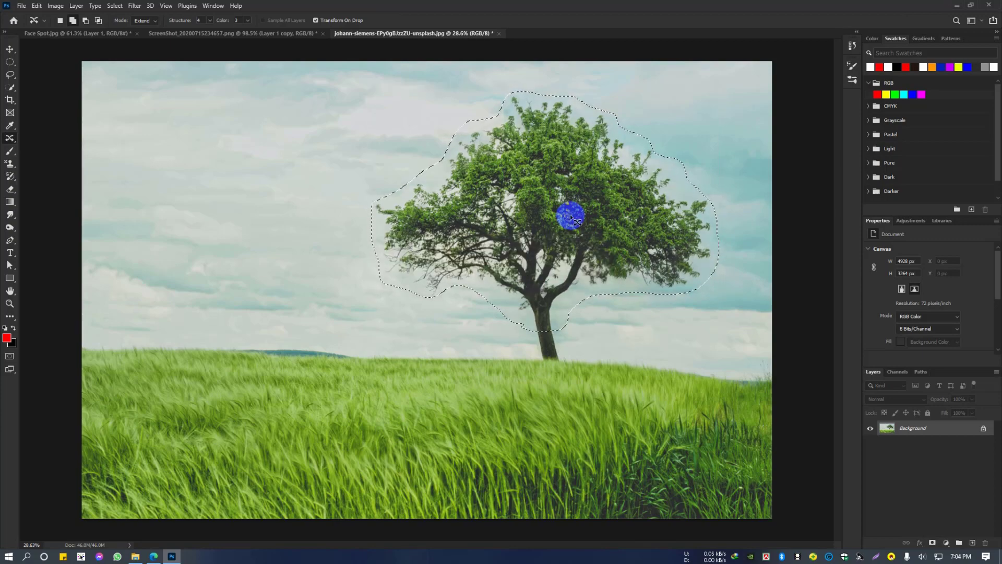
{"action": "key", "text": "ctrl+d"}
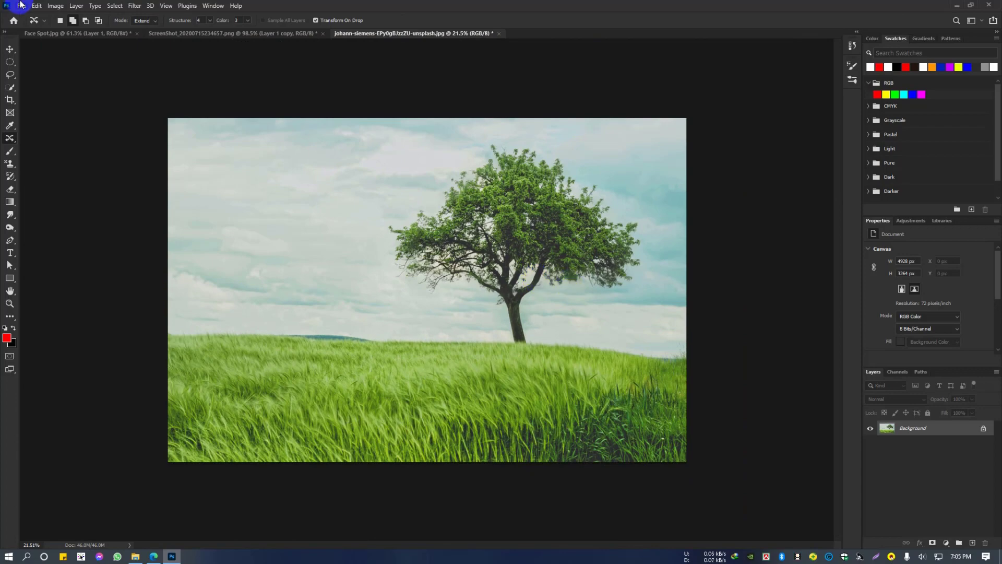
Place the original tree photo as an embedded layer and commit its placement
{"action": "left_click", "coordinate": [22, 3]}
{"action": "left_click", "coordinate": [48, 198]}
{"action": "left_click", "coordinate": [160, 220]}
{"action": "double_click", "coordinate": [406, 268]}
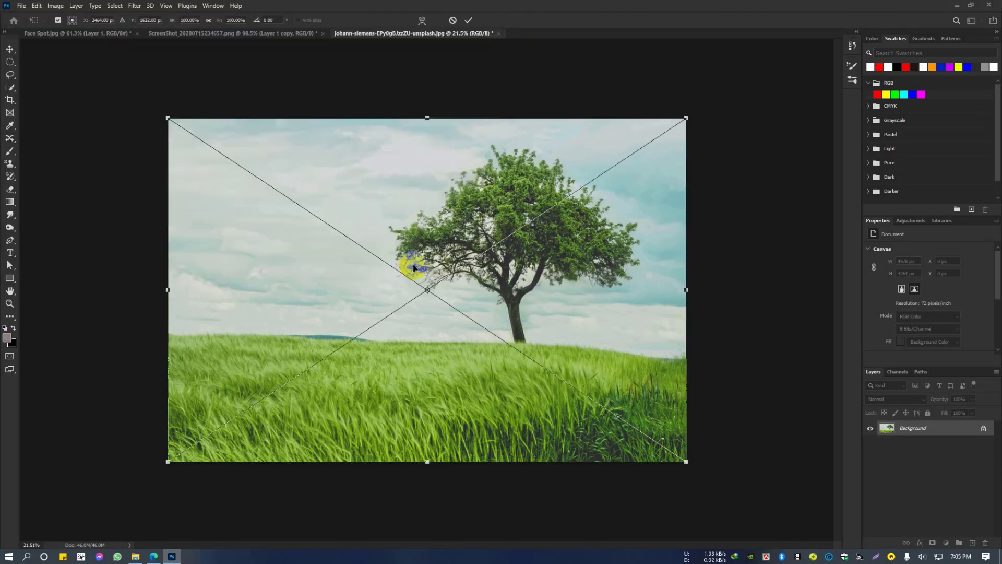
{"action": "left_click", "coordinate": [467, 21]}
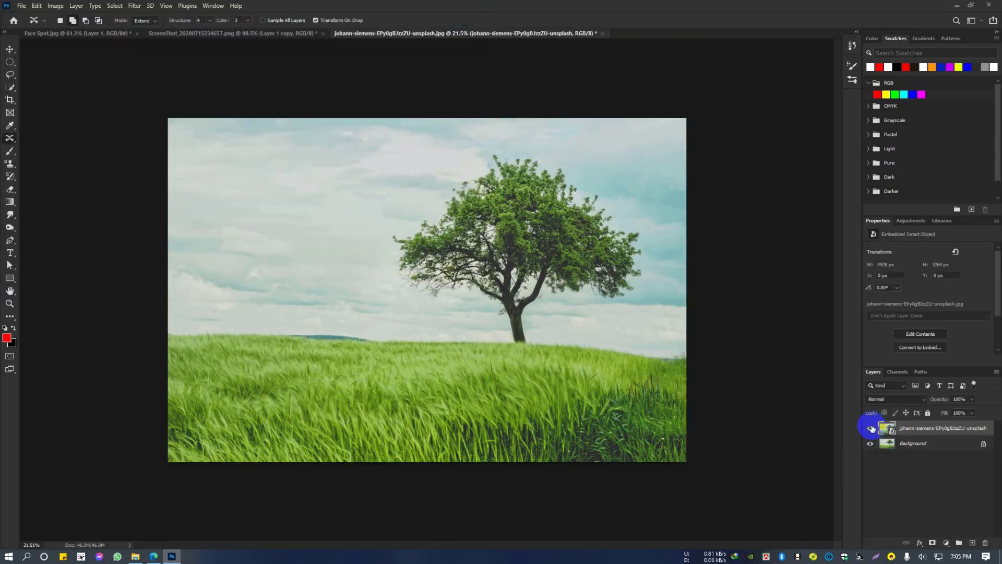
Toggle the placed layer's visibility to compare, leaving it hidden
{"action": "left_click", "coordinate": [874, 431]}
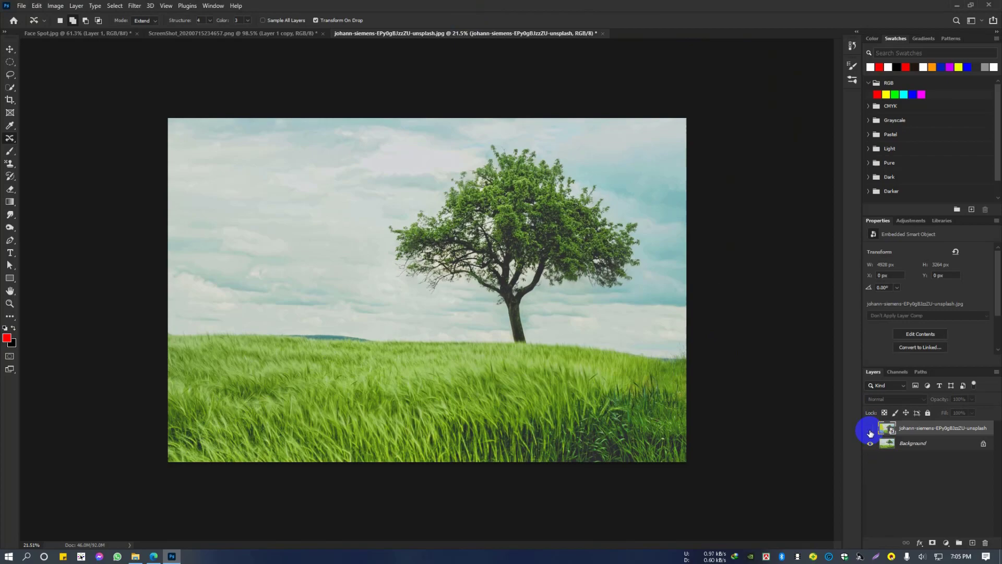
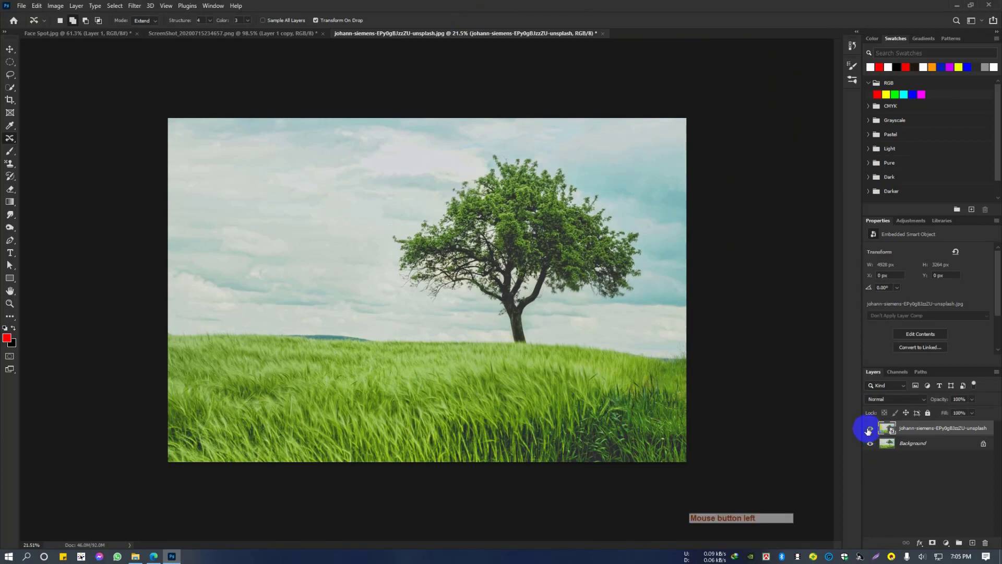
{"action": "left_click", "coordinate": [872, 433]}
{"action": "left_click", "coordinate": [872, 433]}
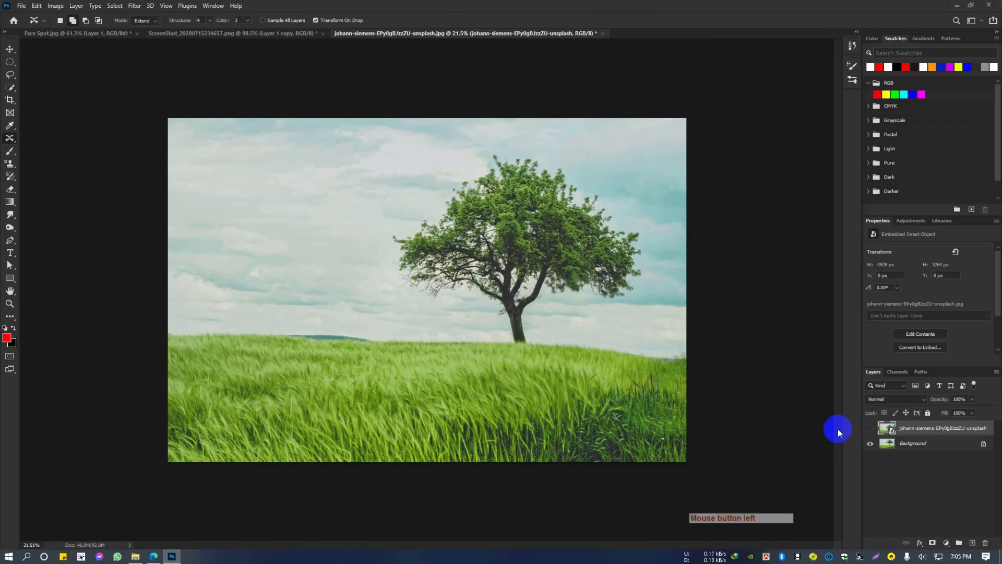
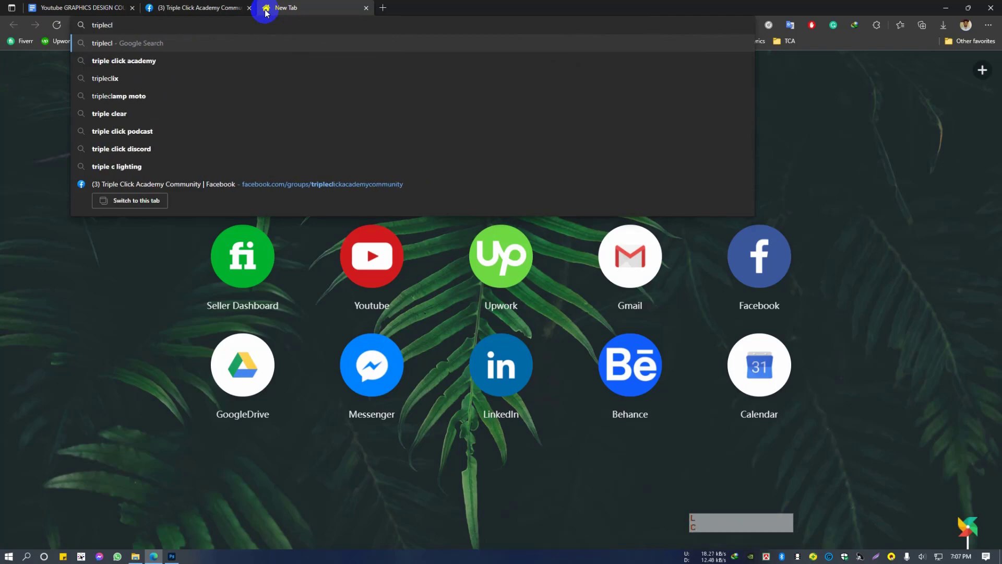
Search for 'triple click academy' and open the Triple Click Academy: Home result
{"action": "key", "text": "Down"}
{"action": "key", "text": "Return"}
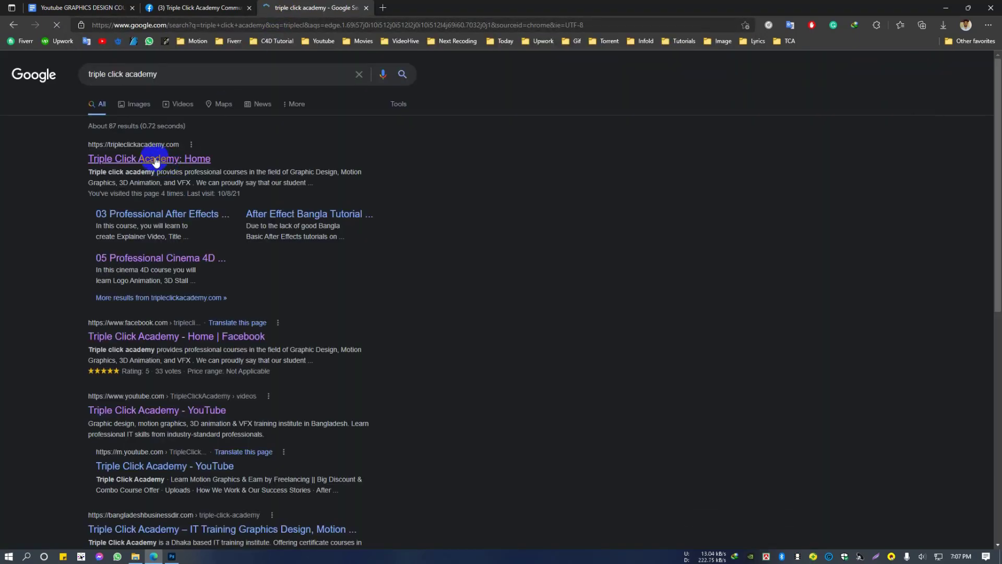
{"action": "left_click", "coordinate": [160, 164]}
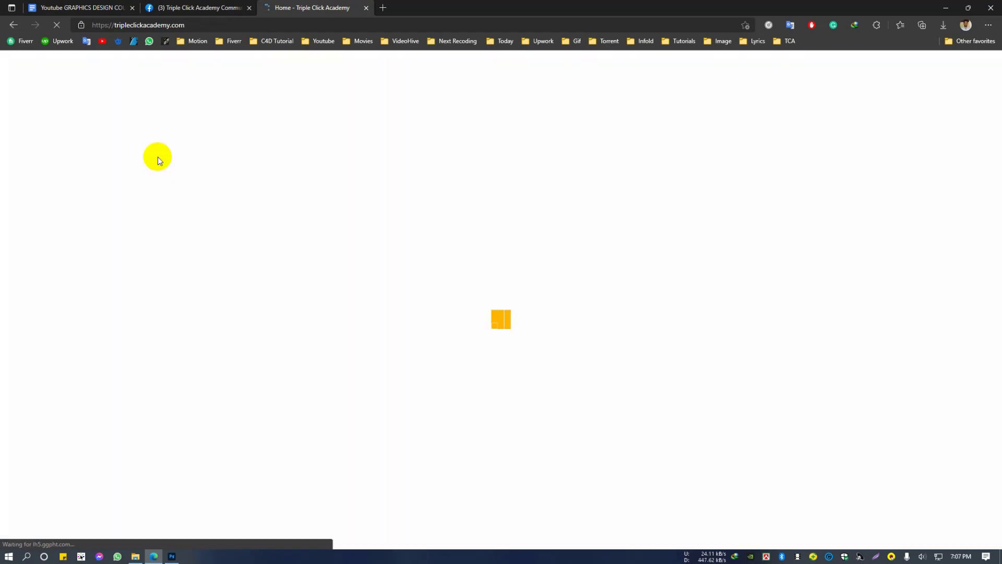